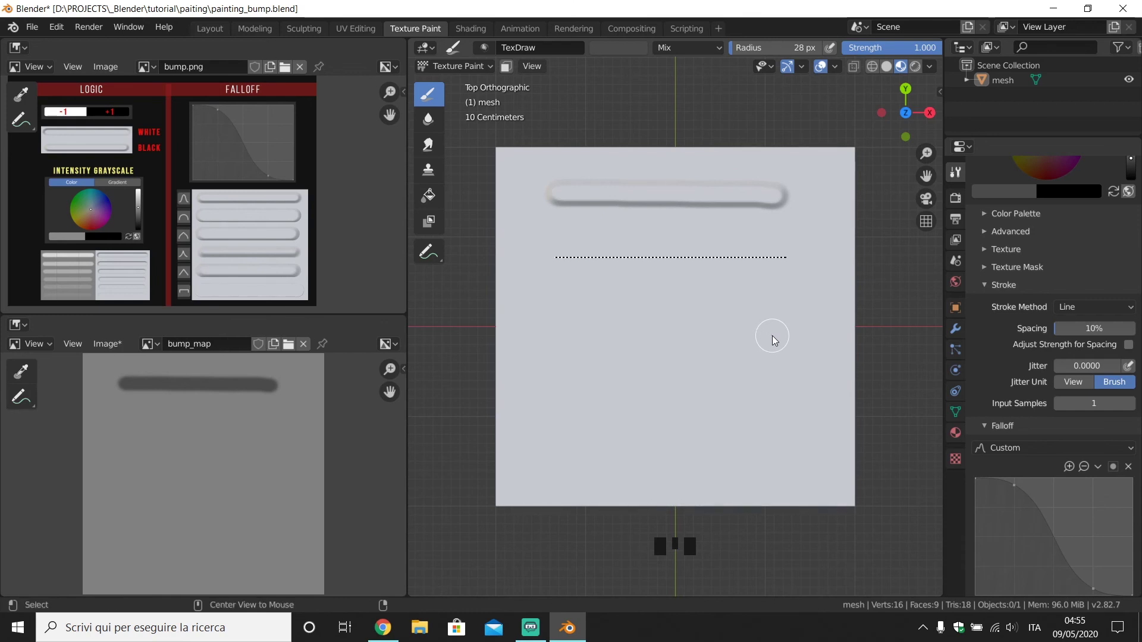
# - Paint one more test bump stroke, then undo the test strokes to clear the texture
pyautogui.moveTo(1072, 319); pyautogui.dragTo(861, 396)
pyautogui.press('ctrl+z')
pyautogui.press('ctrl+z')
pyautogui.press('ctrl+z')
pyautogui.press('ctrl+z')
# - With Curve stroke method, place and adjust a paint curve from top-right to bottom-left
pyautogui.moveTo(1071, 317); pyautogui.dragTo(841, 163)
pyautogui.rightClick(841, 164)
pyautogui.rightClick(514, 491)
pyautogui.click(512, 489)
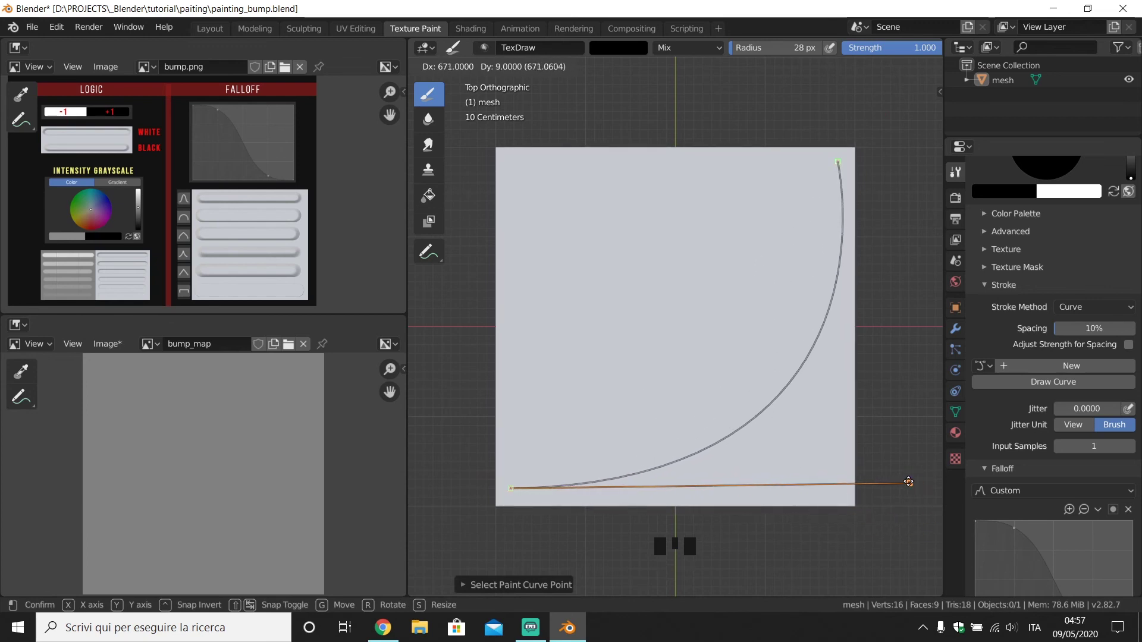
# - Paint the black groove along the curve, then unlink the PaintCurve from the brush
pyautogui.press('KP_Enter')
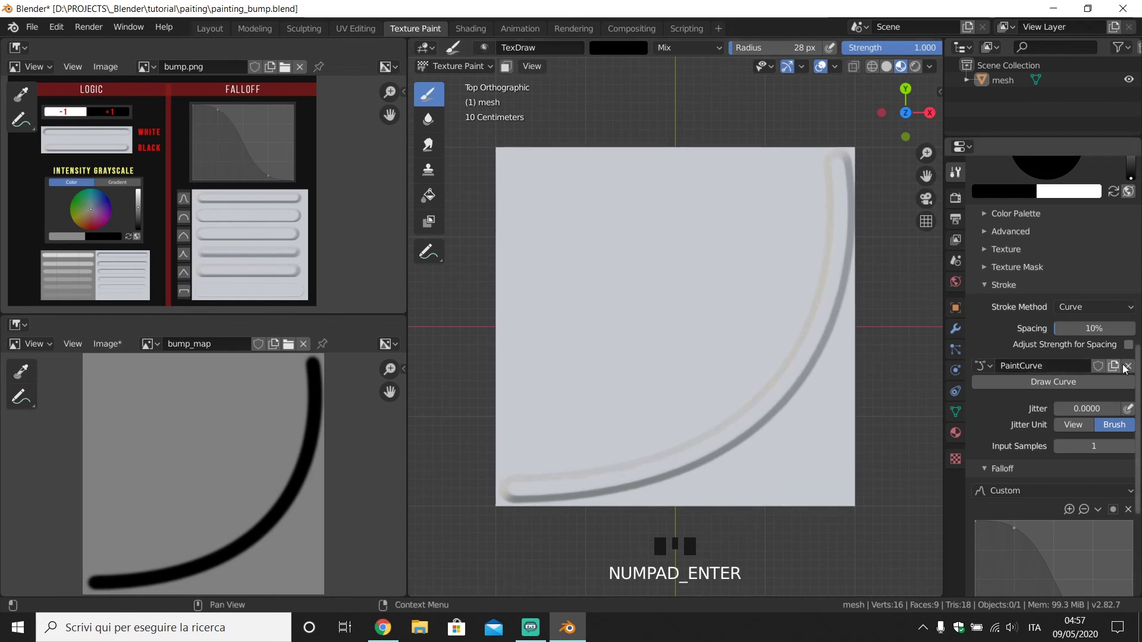
pyautogui.click(1128, 371)
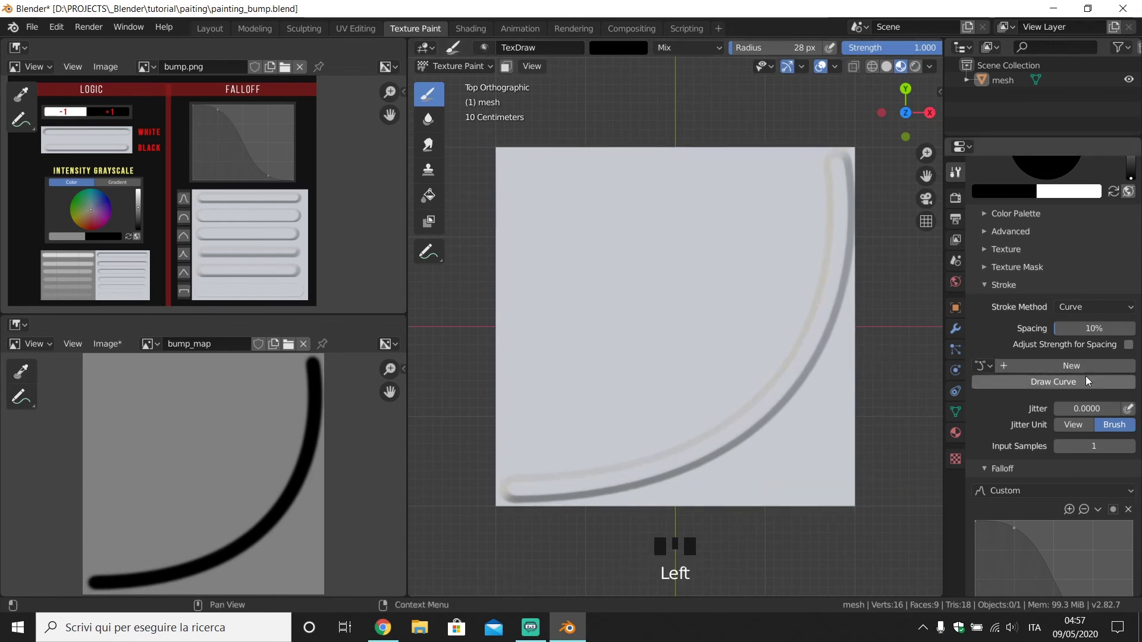